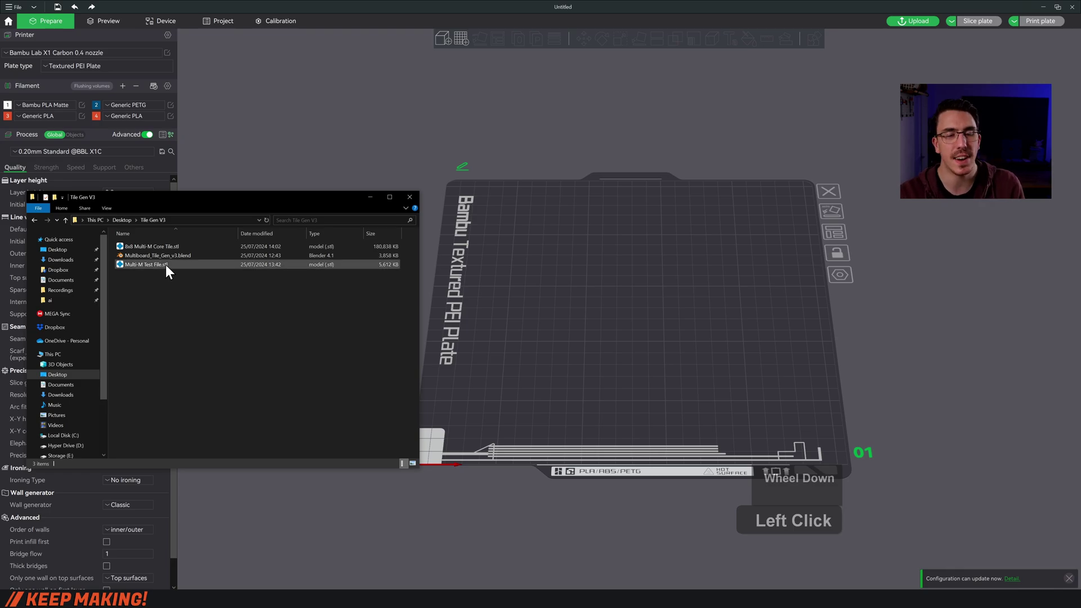
# - Import Multi-M Test File.stl onto the plate, zoom to it and select the tile
pyautogui.click(143, 269)
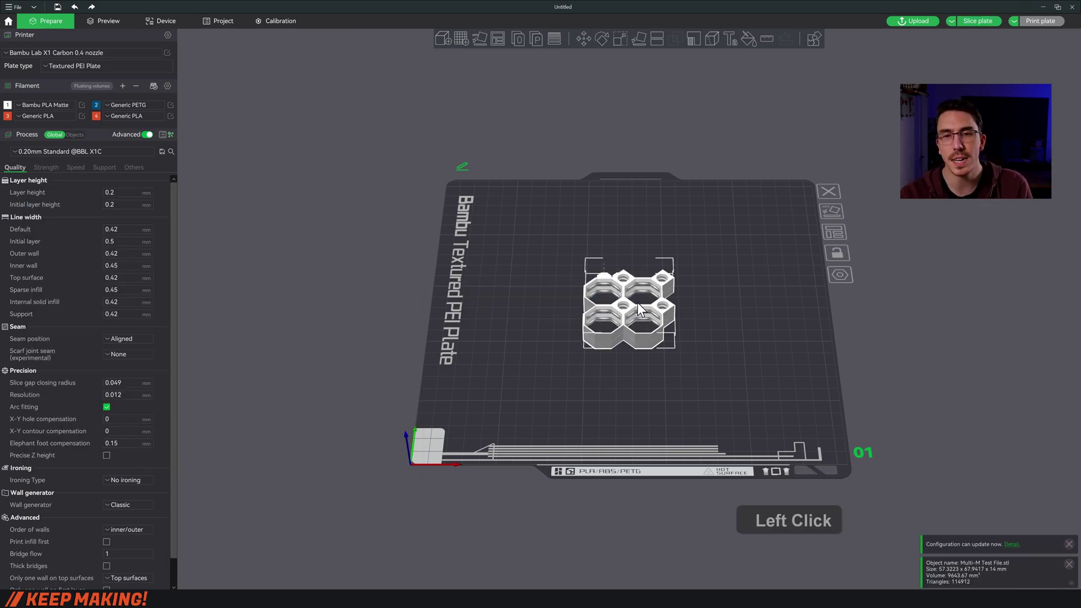
pyautogui.scroll(-3)
pyautogui.press('alt+1')
pyautogui.click(442, 302)
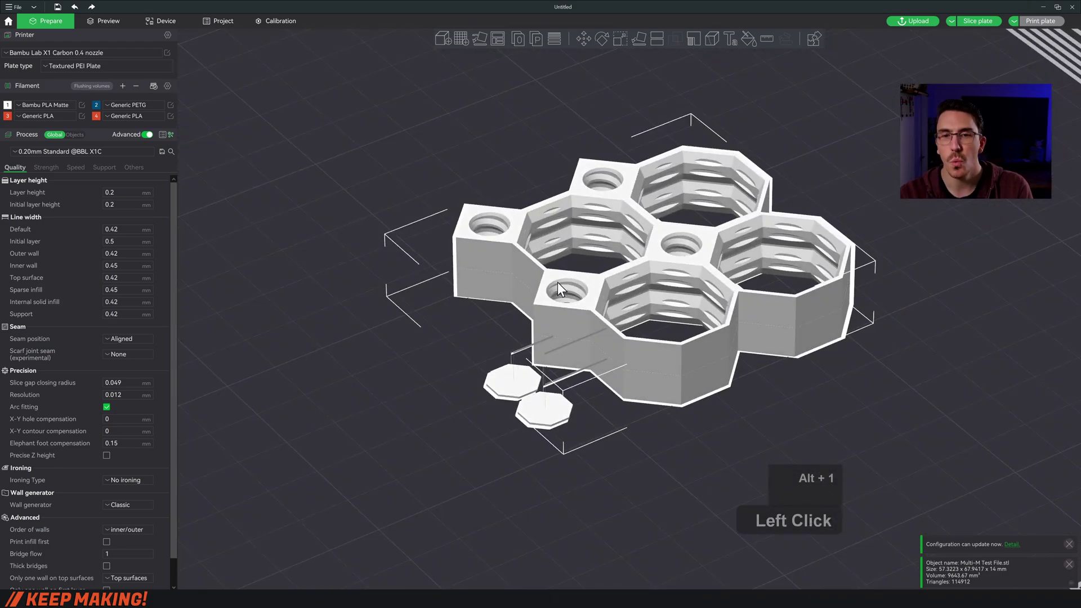
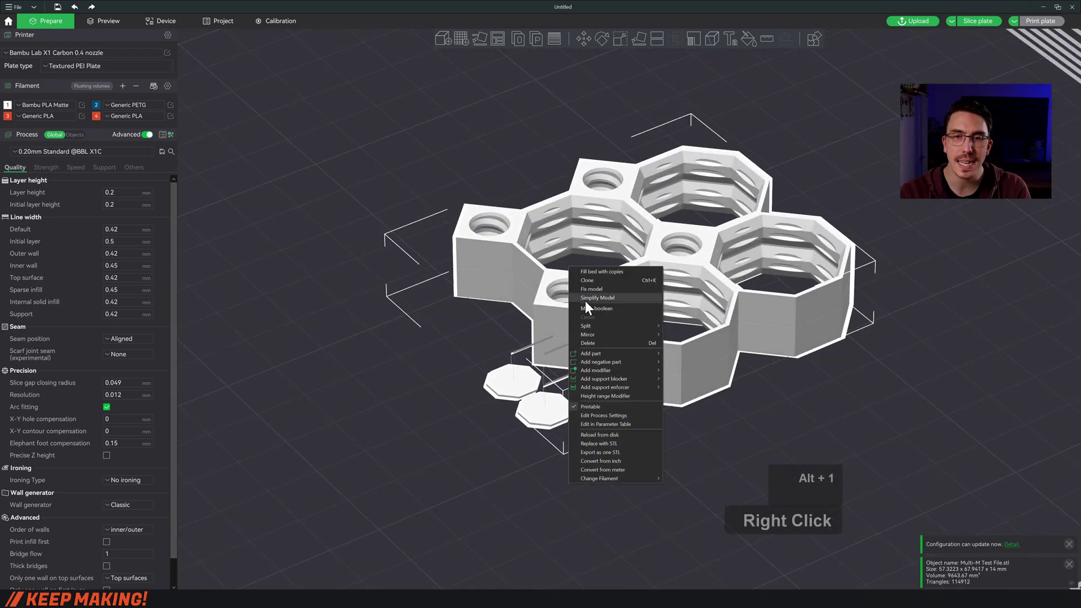
# - Split the test tile into objects and select one of the small hexagon discs
pyautogui.rightClick(687, 330)
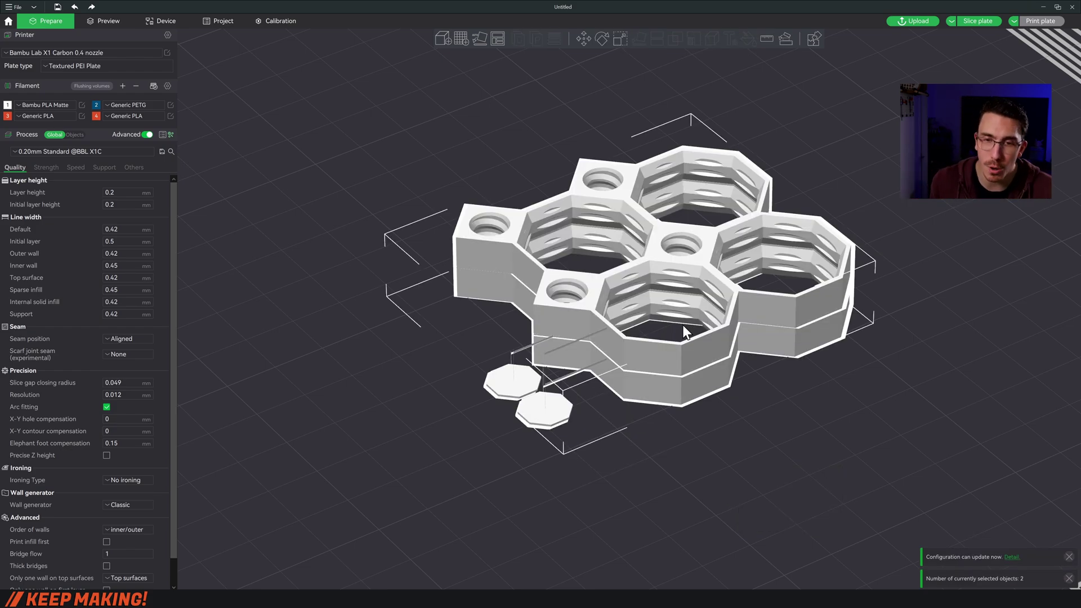
pyautogui.click(591, 477)
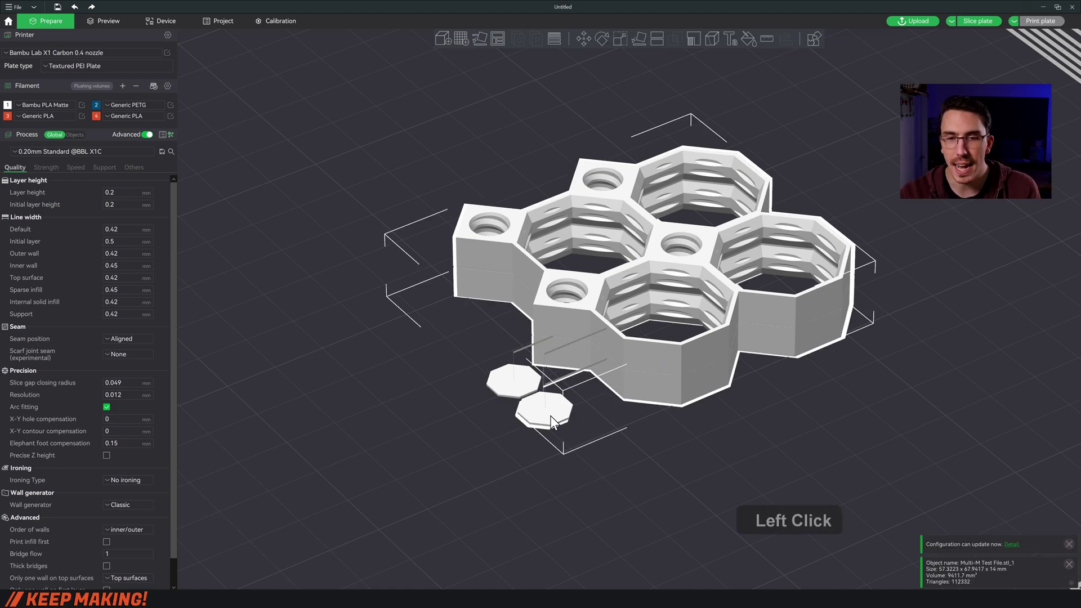
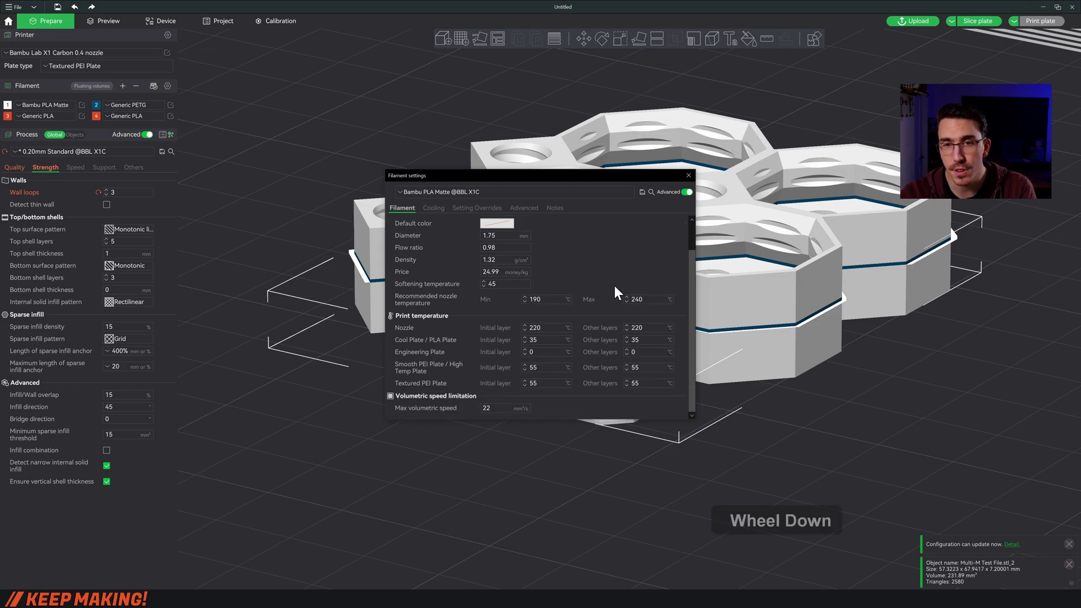
# - Lower Generic PETG's Engineering Plate first-layer bed temperature from 70 to 55 °C
pyautogui.scroll(-3)
pyautogui.click(692, 177)
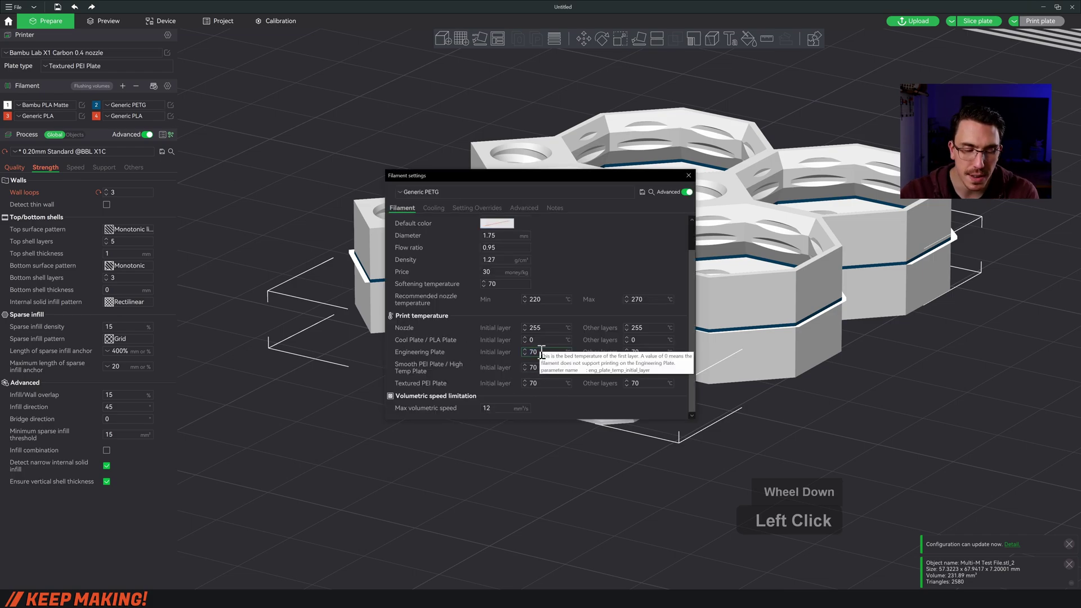
pyautogui.press('5')
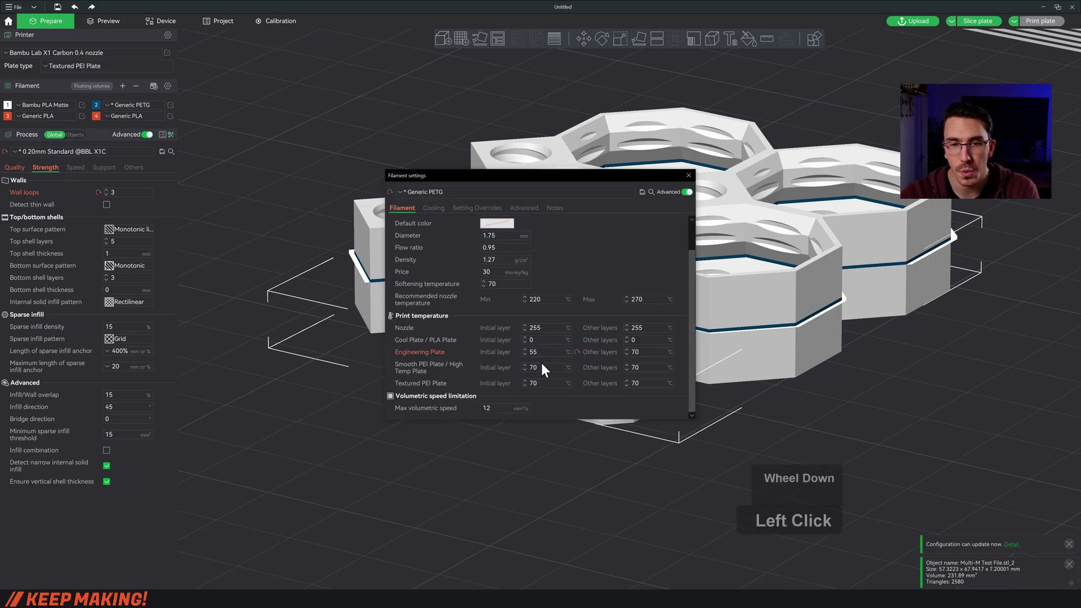
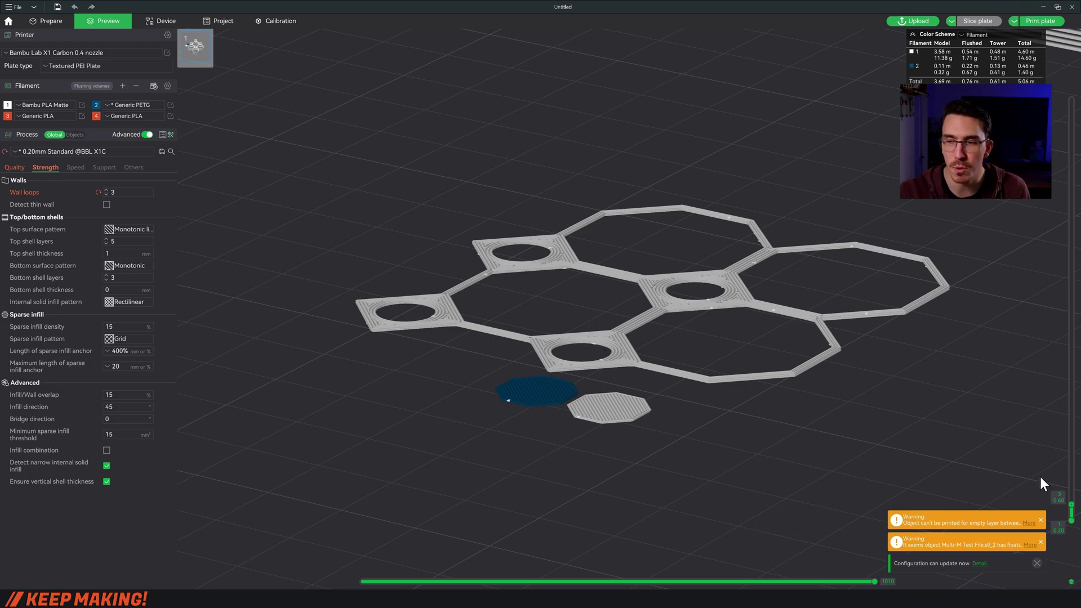
# - Show all sliced layers, zoom out to the prime tower and return to the Prepare view
pyautogui.click(1074, 506)
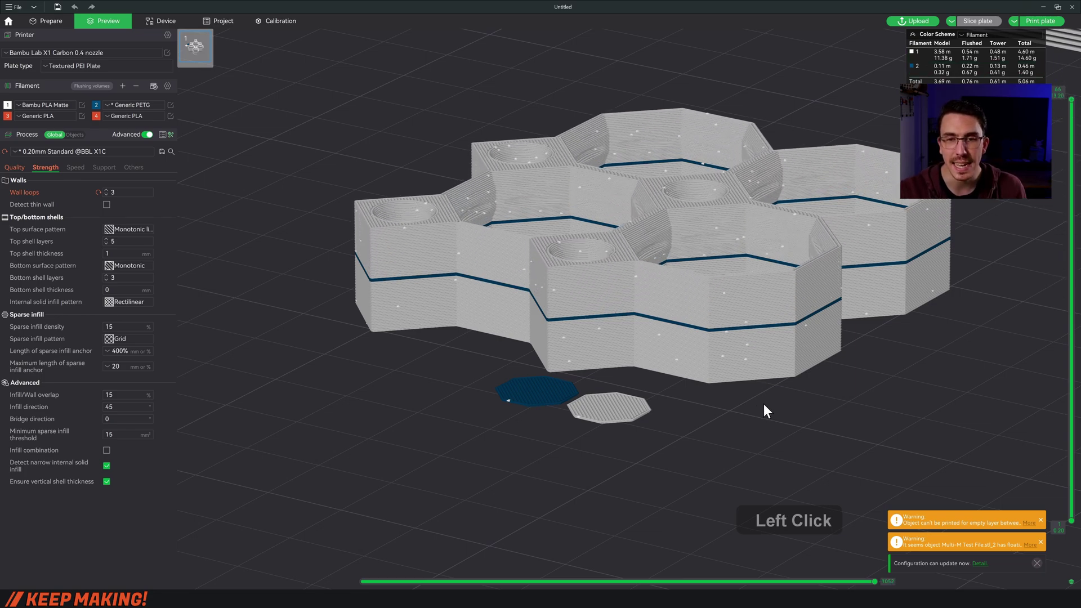
pyautogui.scroll(-3)
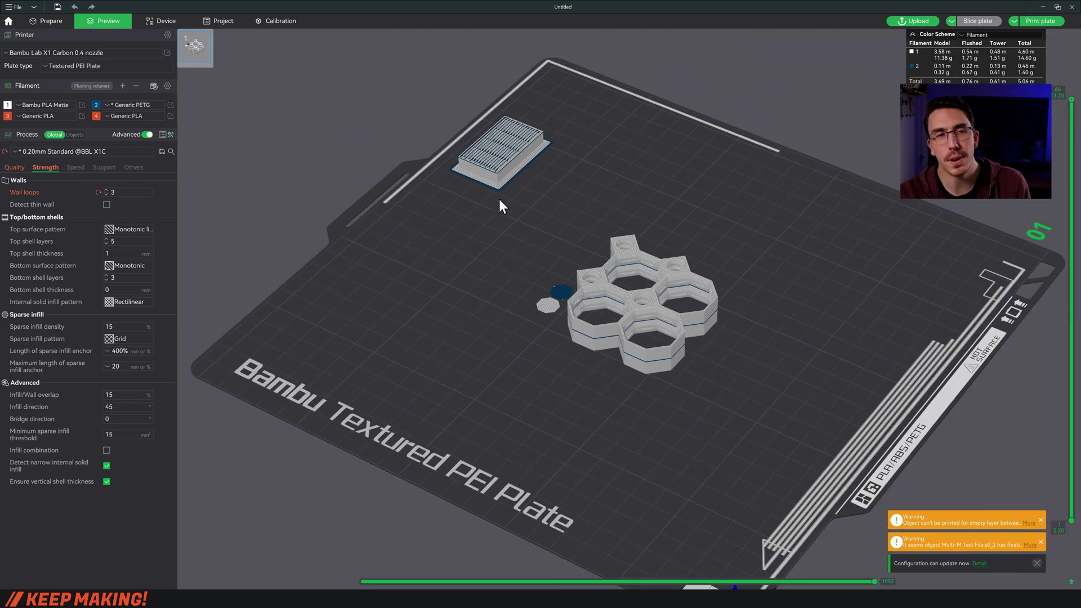
pyautogui.press('1')
pyautogui.click(64, 26)
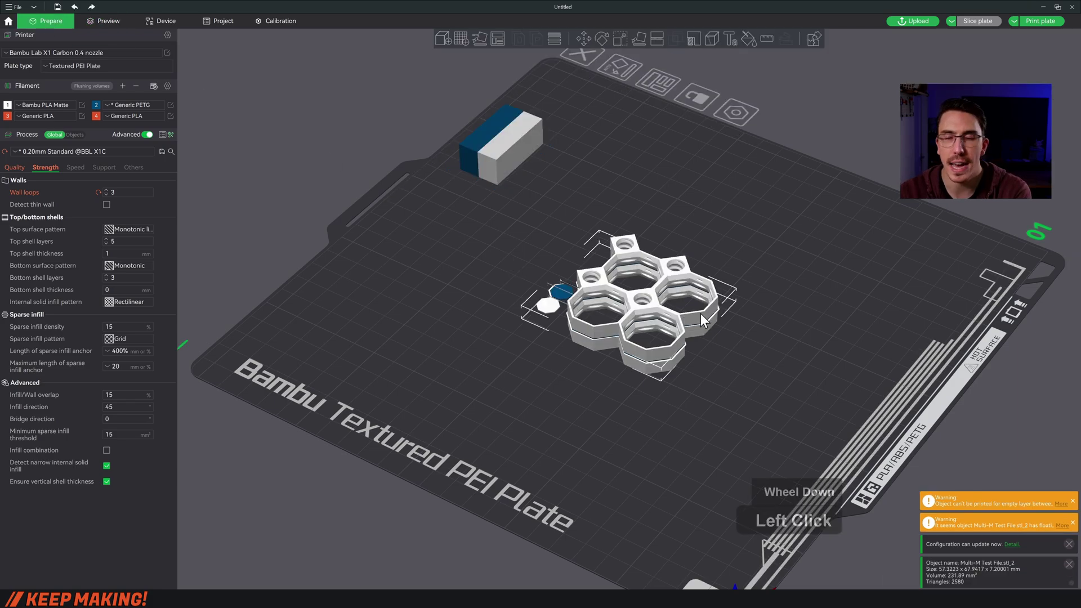
# - Delete the test tile and tower, then import 8x8 Multi-M Core Tile.stl onto the plate
pyautogui.press('Delete')
pyautogui.scroll(-3)
pyautogui.click(655, 308)
pyautogui.press('Delete')
pyautogui.press('Delete')
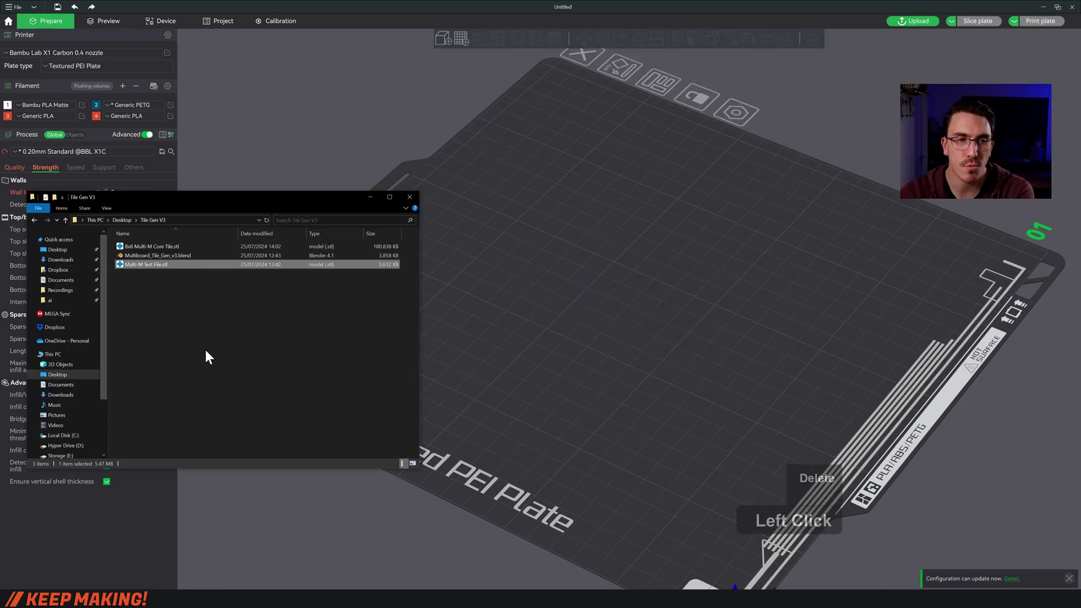
pyautogui.click(167, 261)
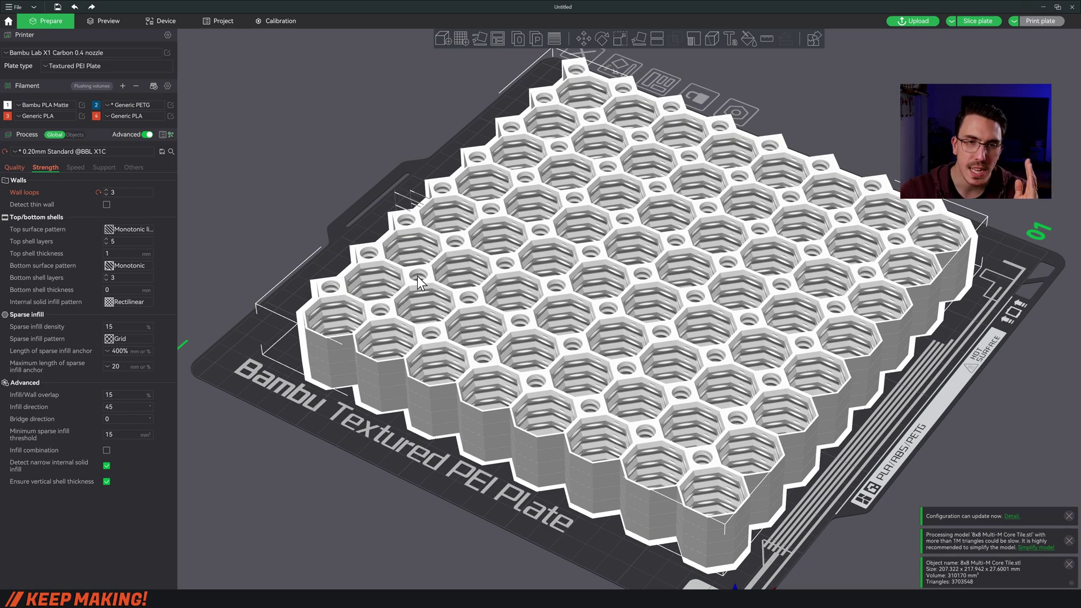
# - Split the 8x8 core tile into separate objects with its two hexagon discs
pyautogui.rightClick(426, 286)
pyautogui.click(543, 309)
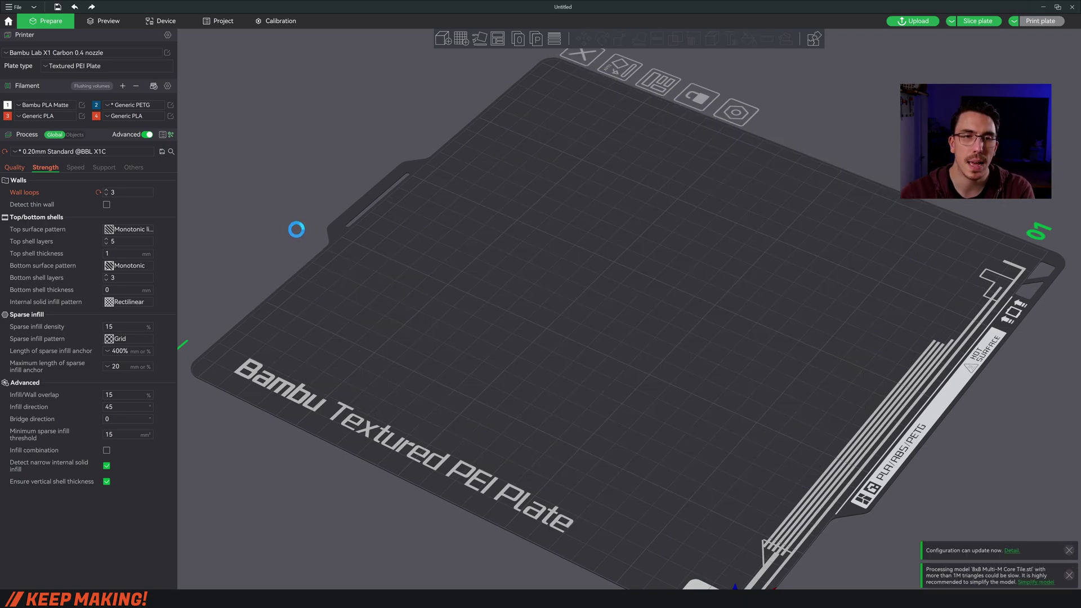
pyautogui.click(346, 227)
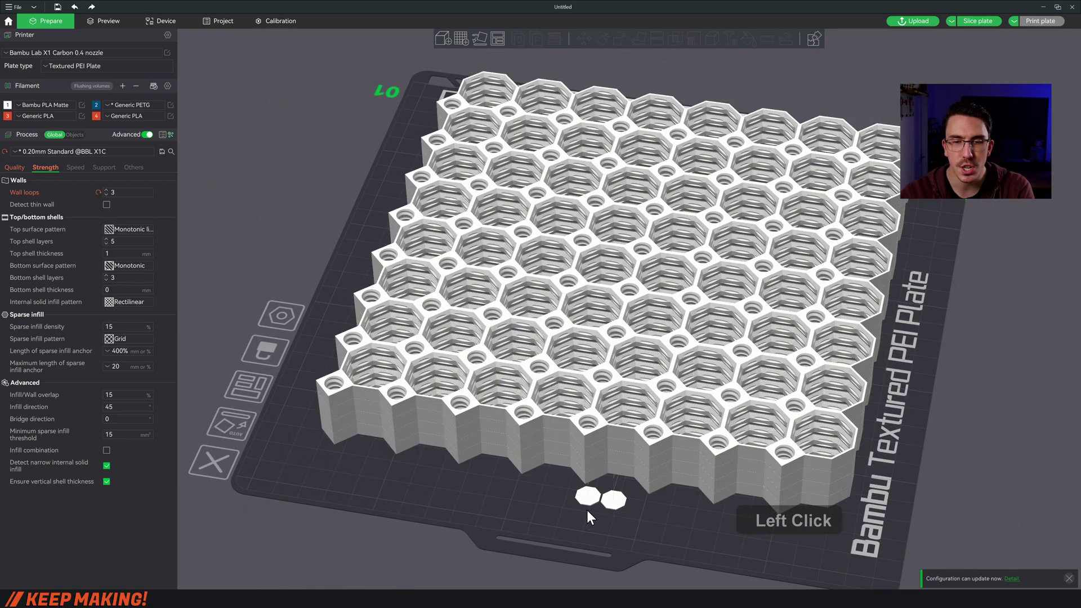
# - Assign the PETG filament slot to the tile via Change Filament, adding a prime tower
pyautogui.rightClick(595, 511)
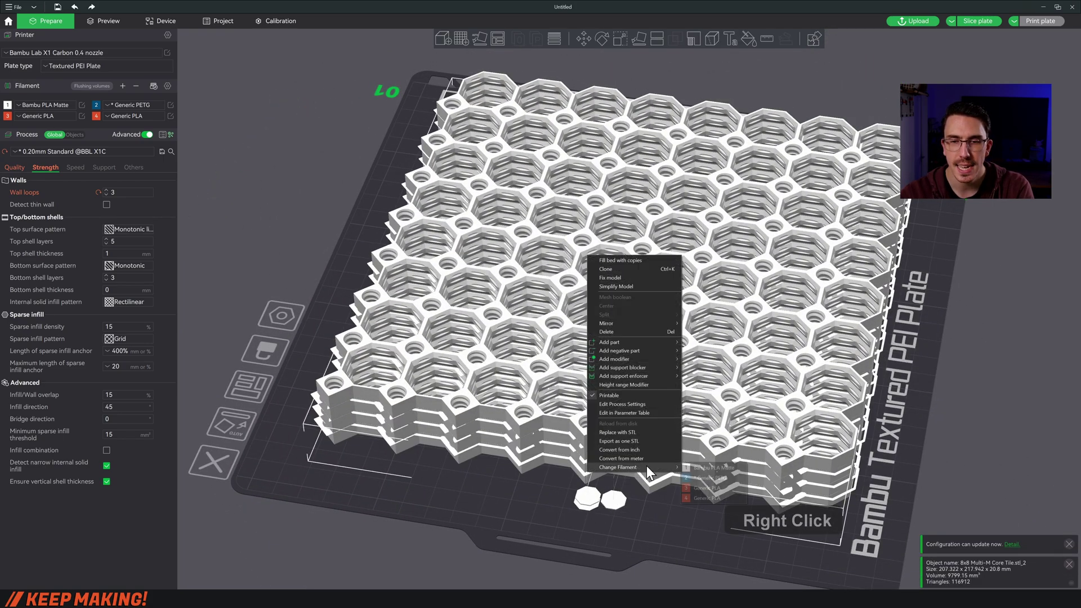
pyautogui.click(719, 480)
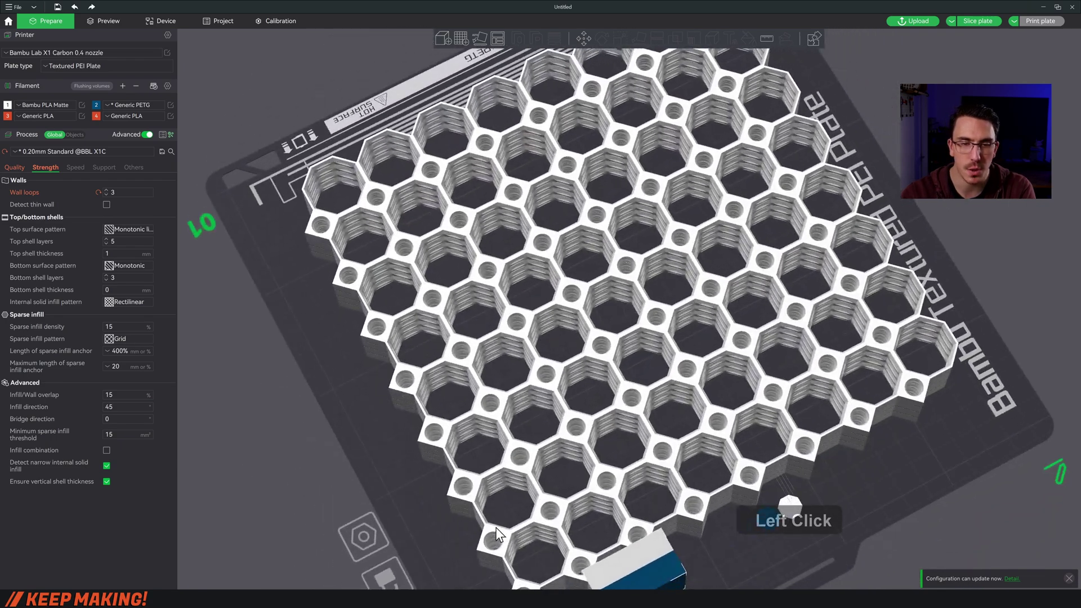
# - Set the prime tower width to 5 mm and prime volume to 100 mm³, placing the thin tower beside the tile
pyautogui.middleClick(501, 525)
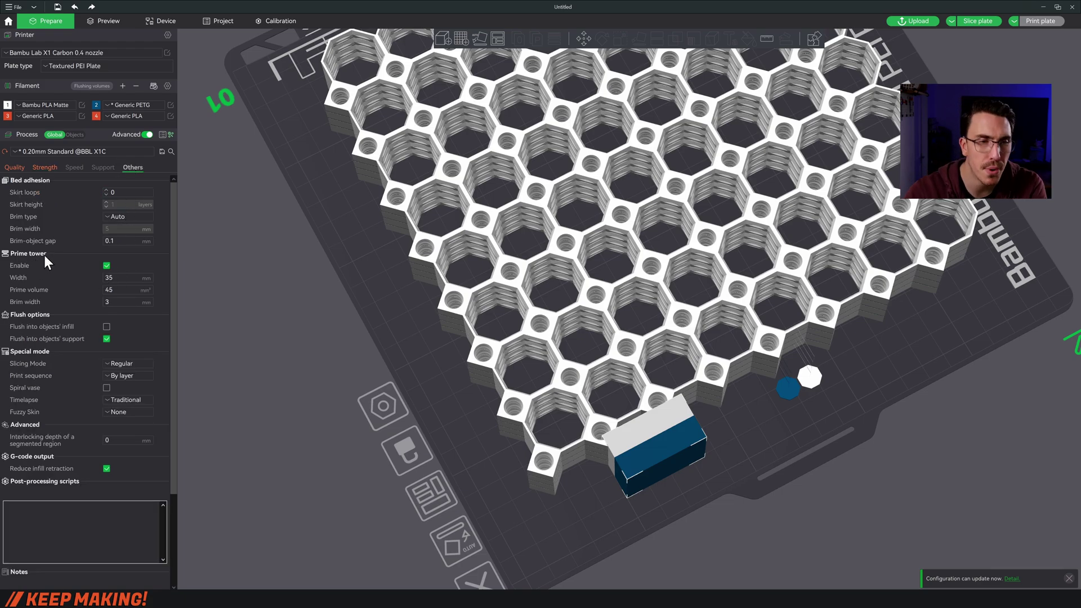
pyautogui.click(132, 281)
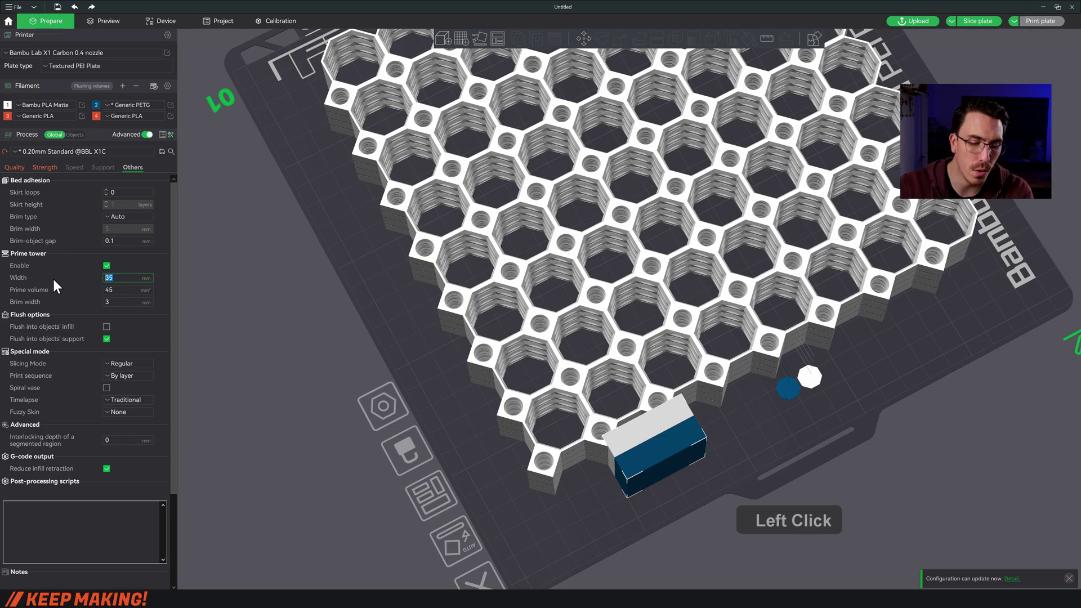
pyautogui.press('5')
pyautogui.press('Delete')
pyautogui.click(123, 297)
pyautogui.press('1')
pyautogui.press('0')
pyautogui.press('Return')
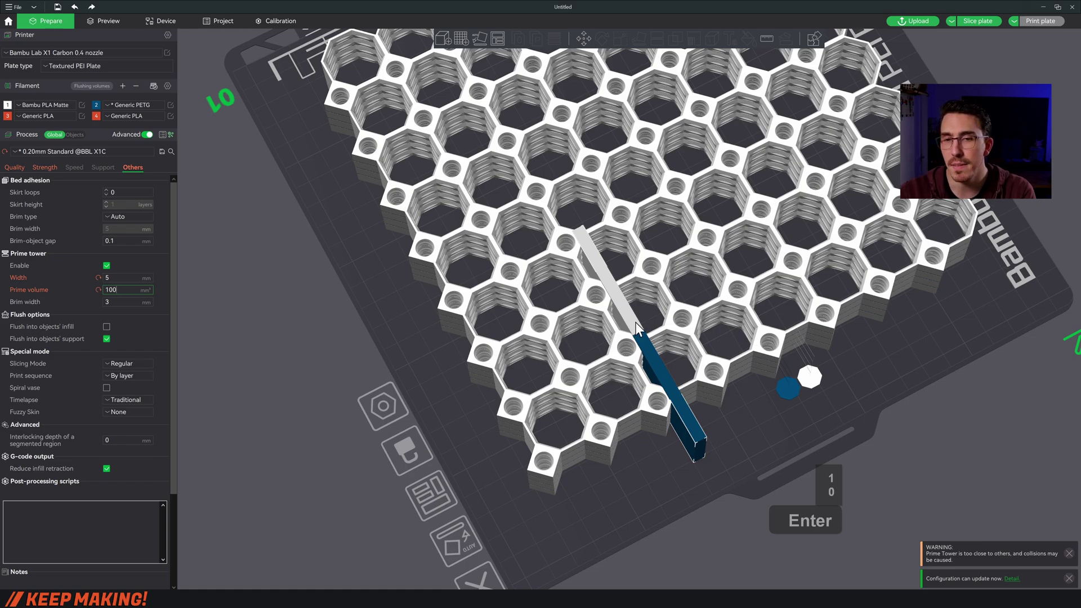
pyautogui.press('1')
pyautogui.press('0')
pyautogui.click(639, 327)
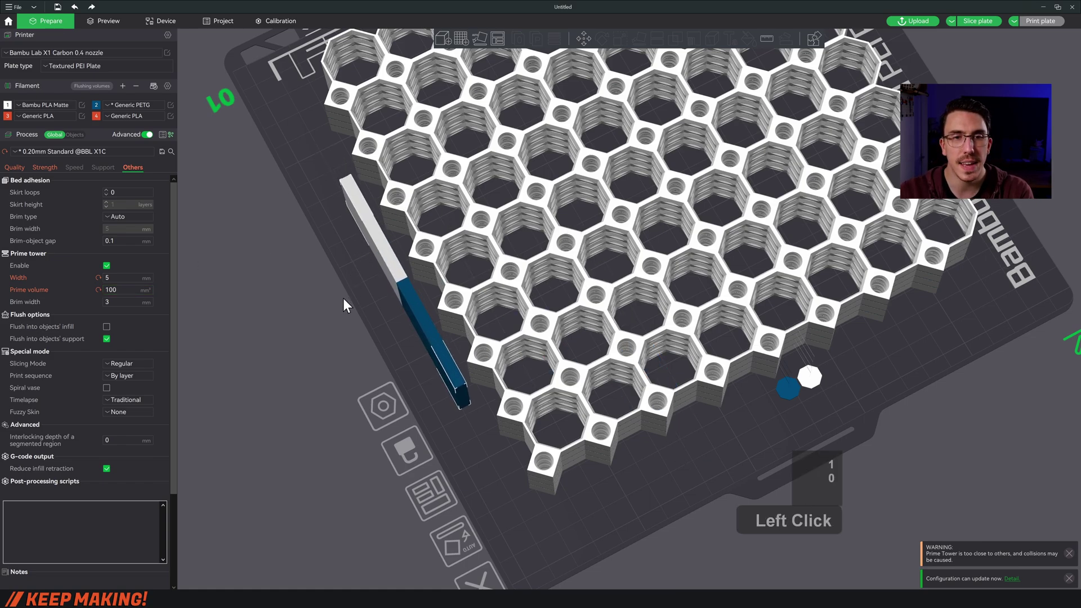
# - Select all objects and move them so the thin prime tower sits along the plate's right edge
pyautogui.click(685, 456)
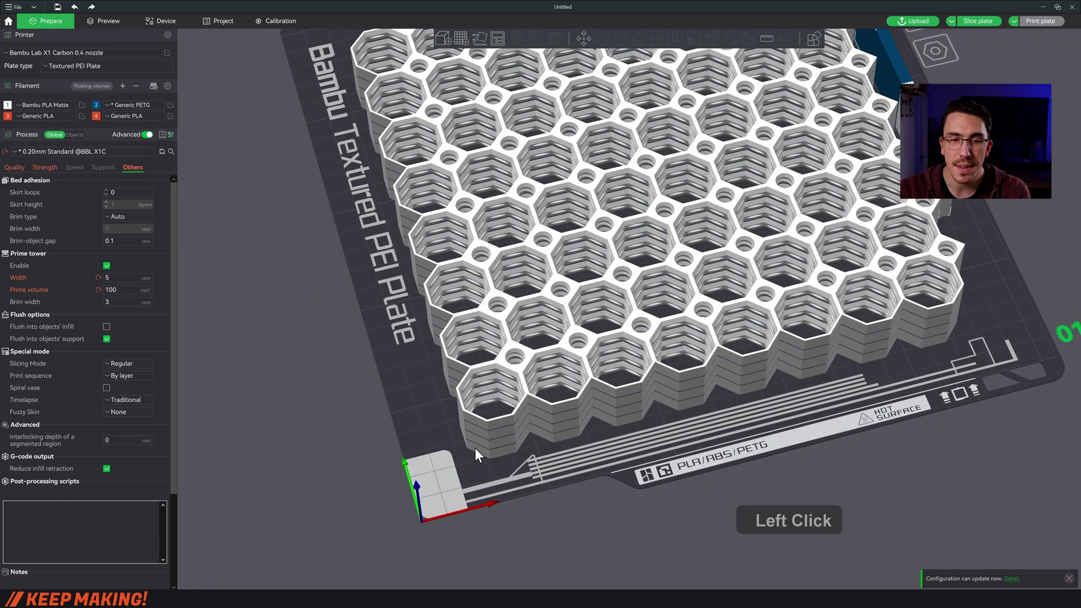
pyautogui.press('ctrl+0')
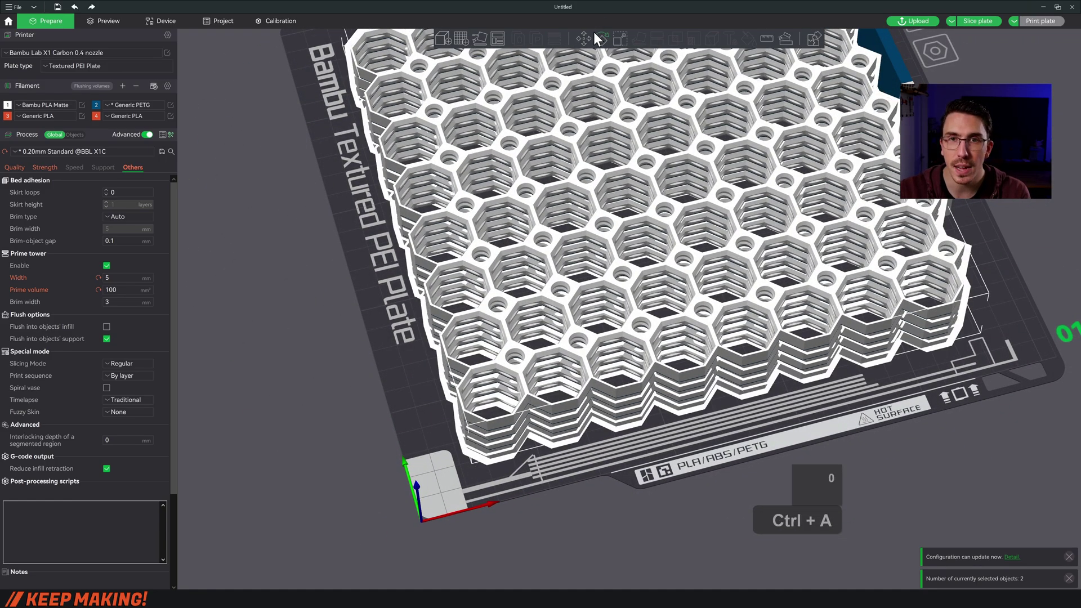
pyautogui.press('Return')
pyautogui.press('ctrl+a')
pyautogui.click(591, 44)
pyautogui.press('Return')
pyautogui.scroll(-3)
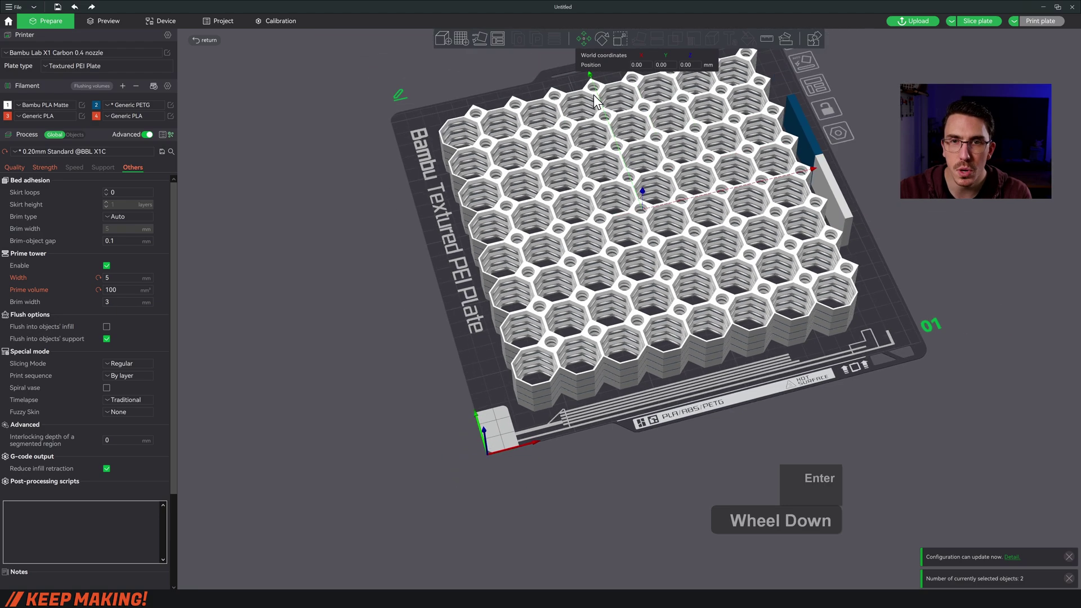
pyautogui.click(591, 79)
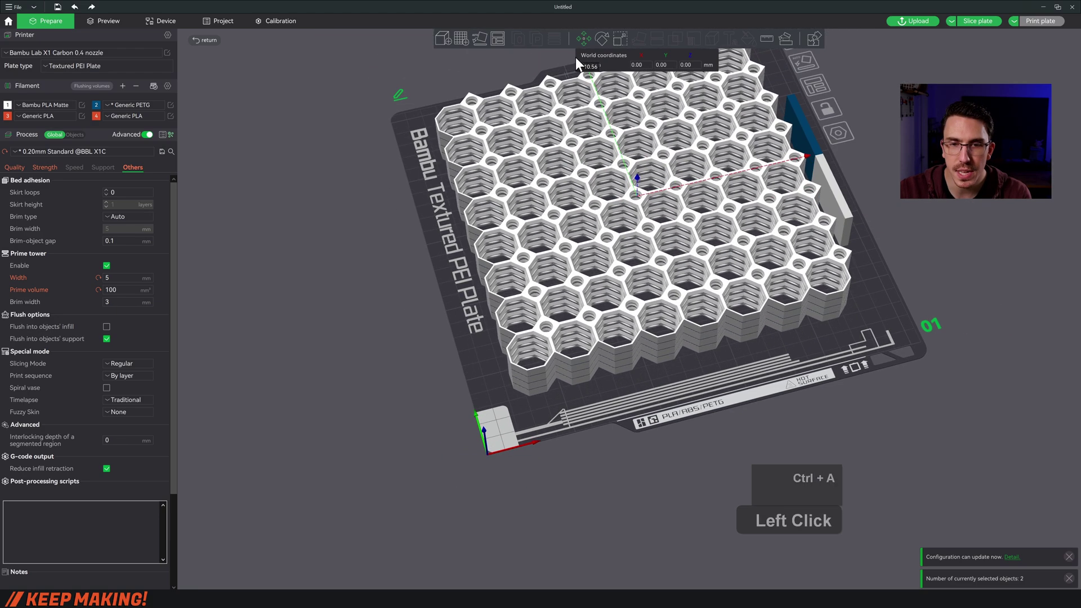
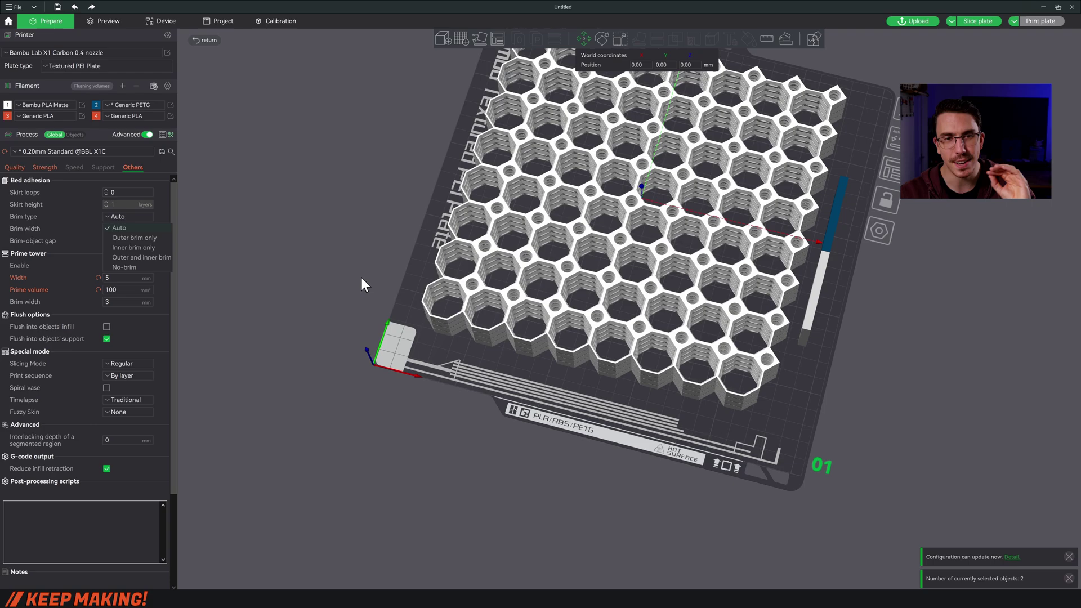
# - Leave brim type on Auto and start slicing the plate
pyautogui.click(365, 271)
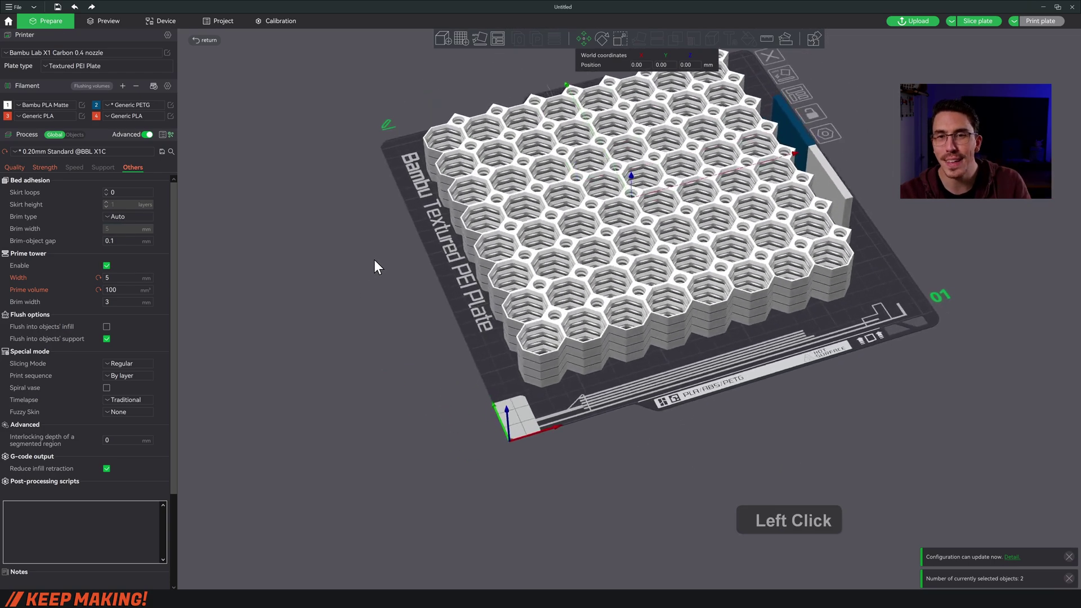
pyautogui.middleClick(396, 266)
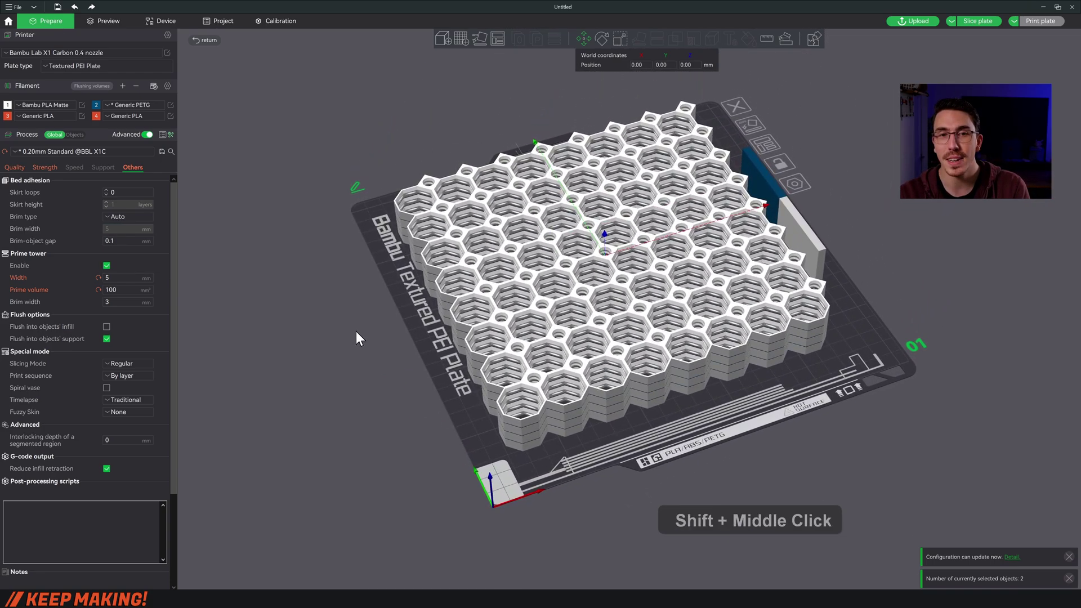
pyautogui.click(355, 330)
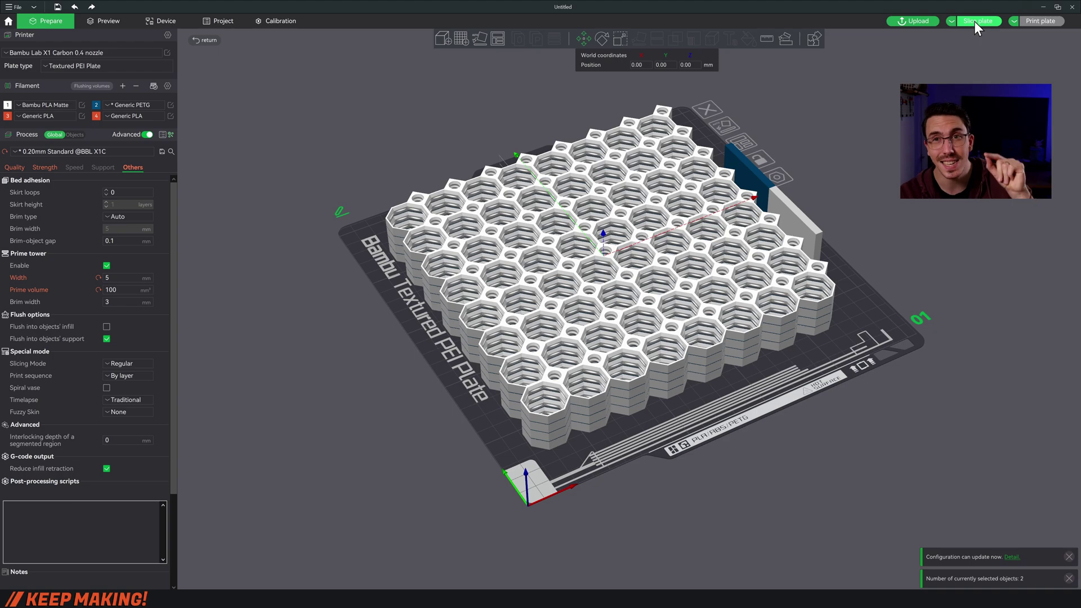
# - Orbit and zoom the finished Preview to inspect the tile's thin blue PETG layers
pyautogui.click(979, 26)
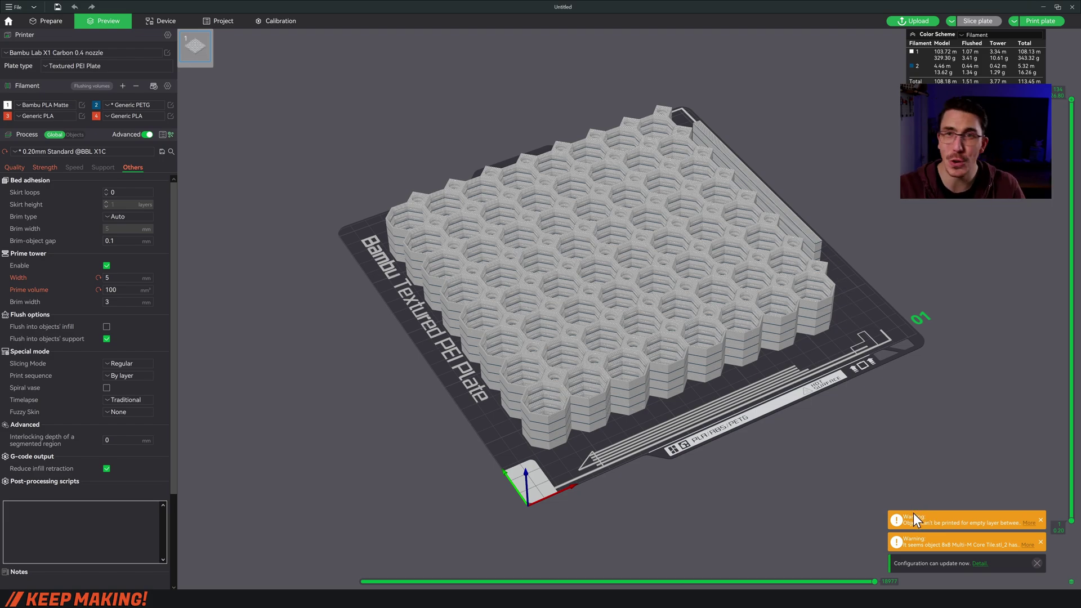
pyautogui.scroll(3)
pyautogui.click(737, 458)
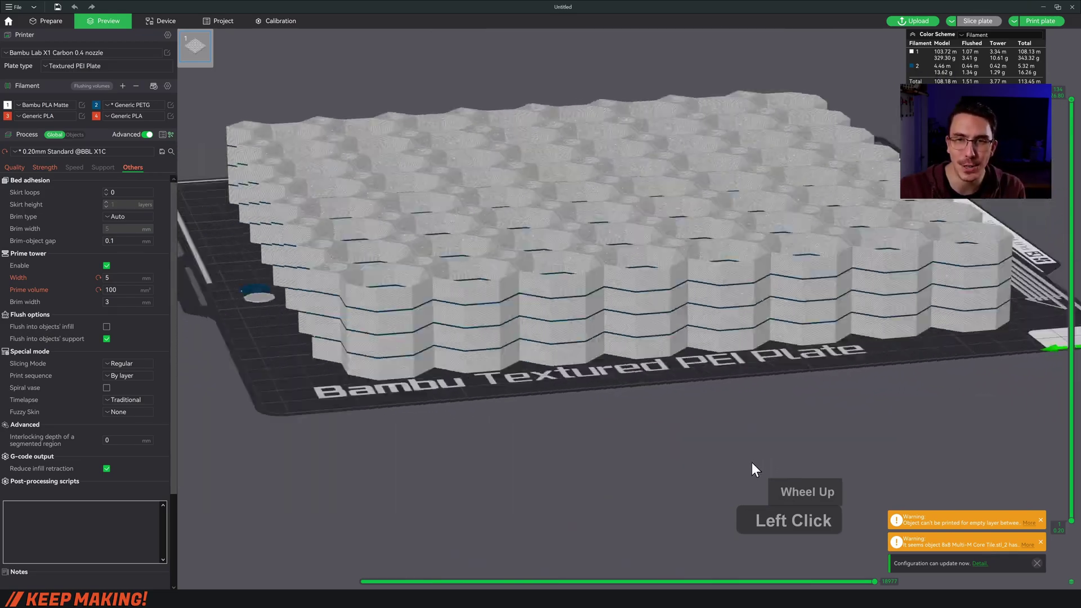
pyautogui.scroll(-3)
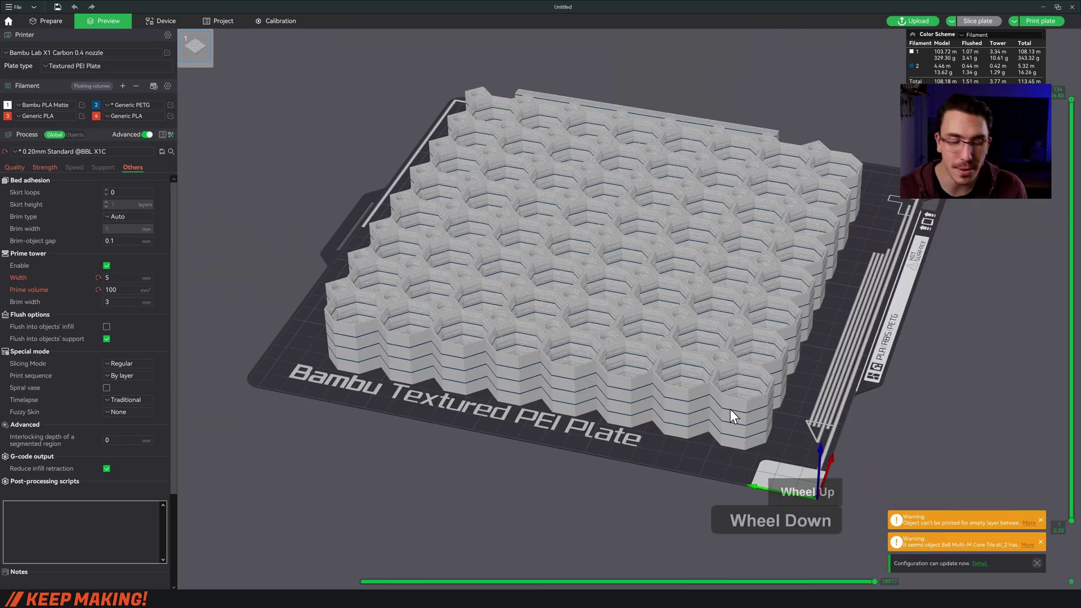